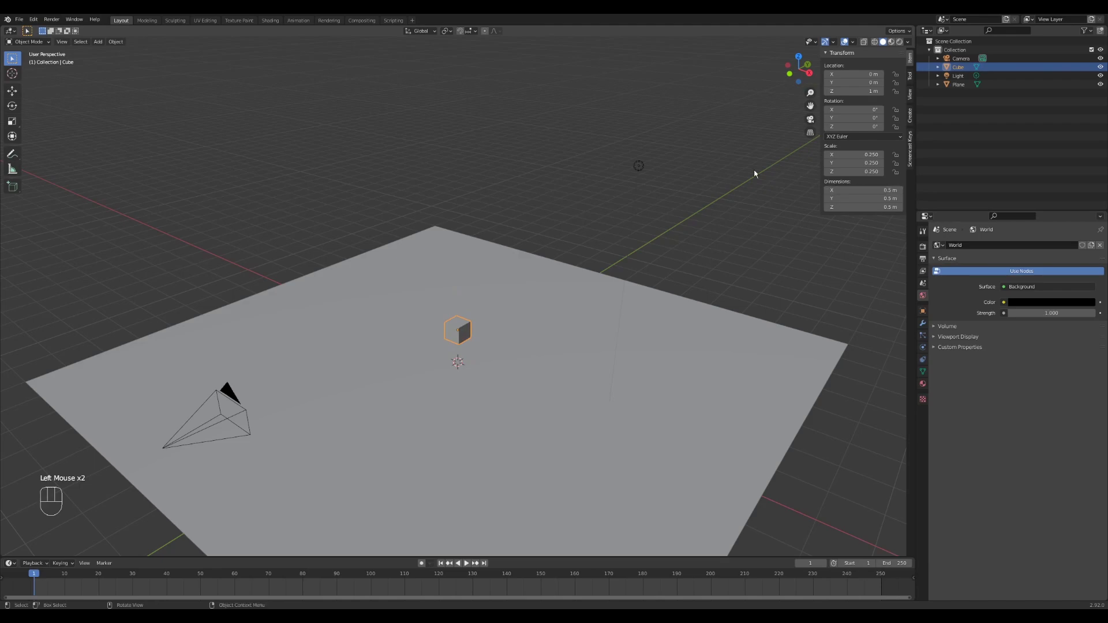
# - Apply the cube's scale and add a Solidify modifier with 0.04 m thickness
pyautogui.scroll(3)
pyautogui.press('ctrl+a')
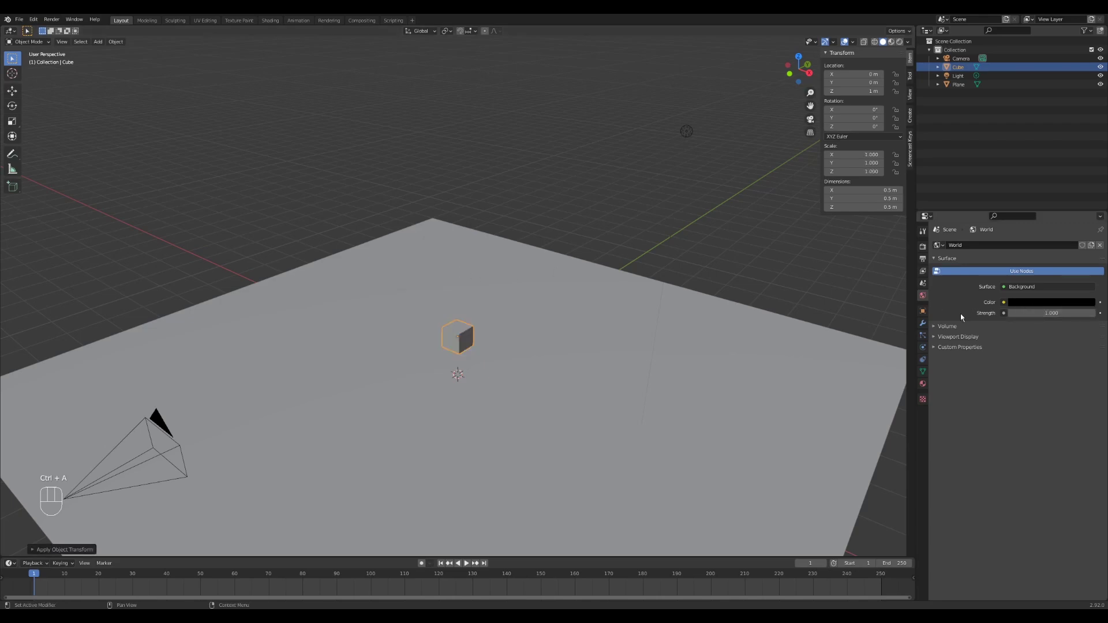
pyautogui.click(929, 323)
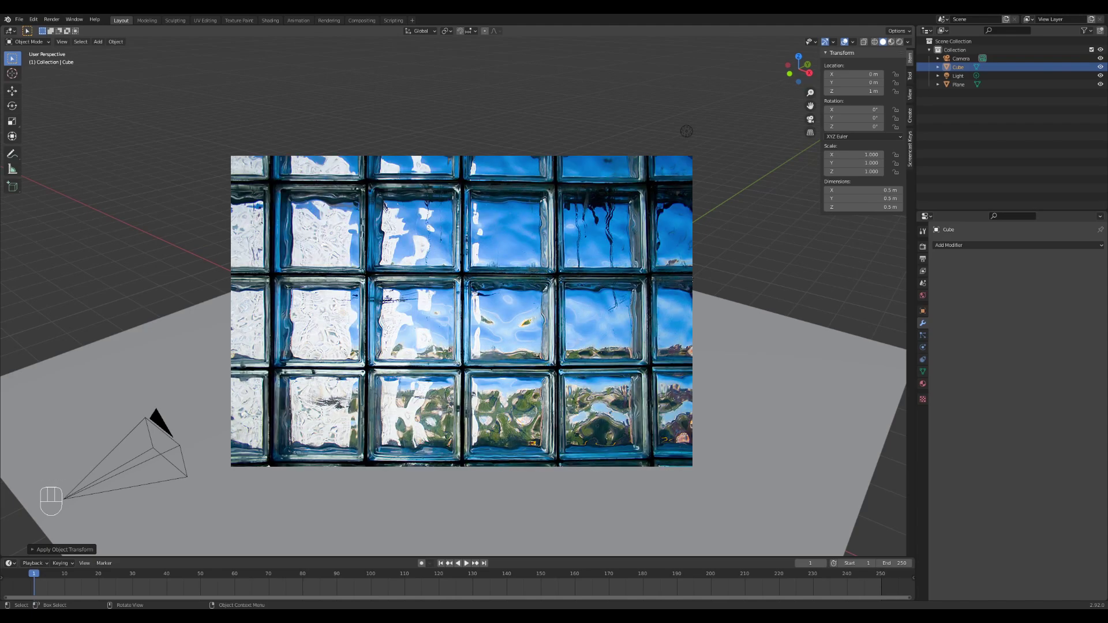
pyautogui.moveTo(946, 246); pyautogui.dragTo(955, 395)
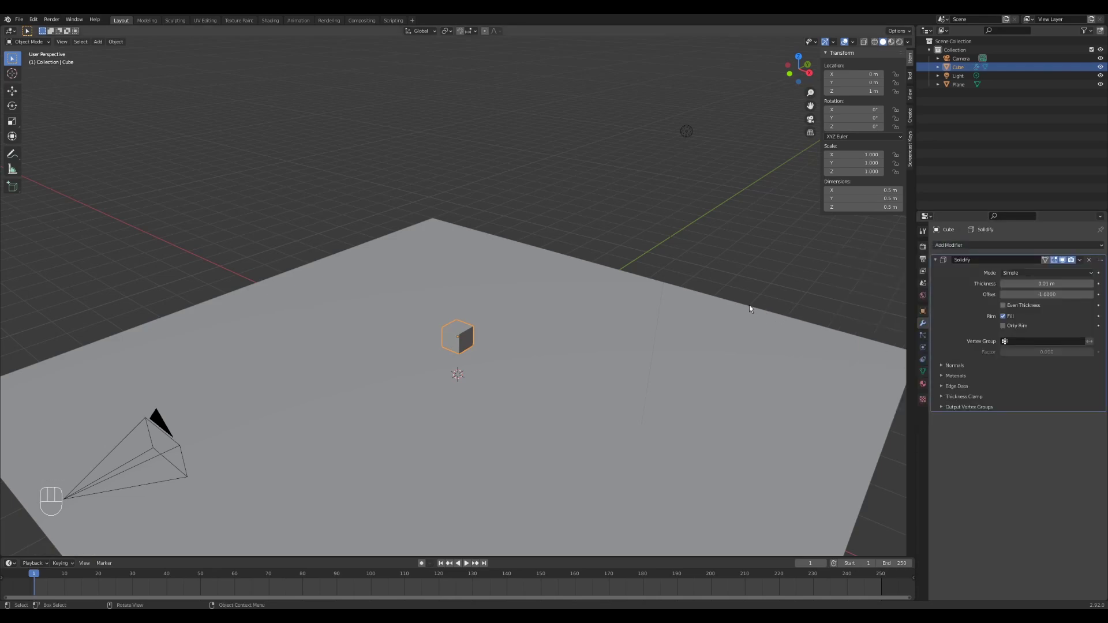
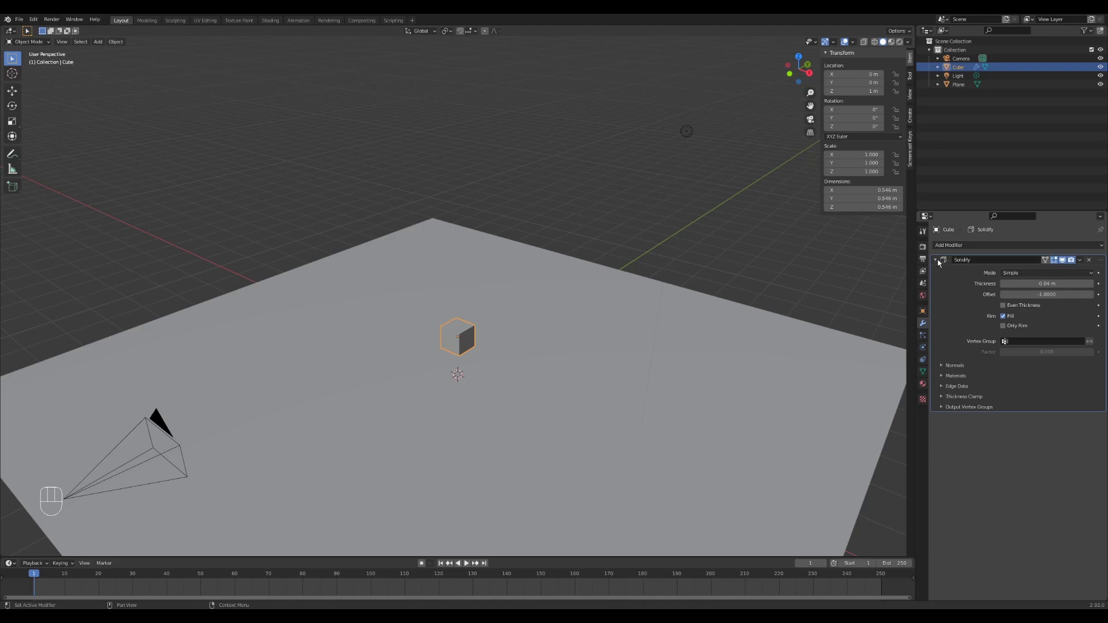
pyautogui.click(939, 262)
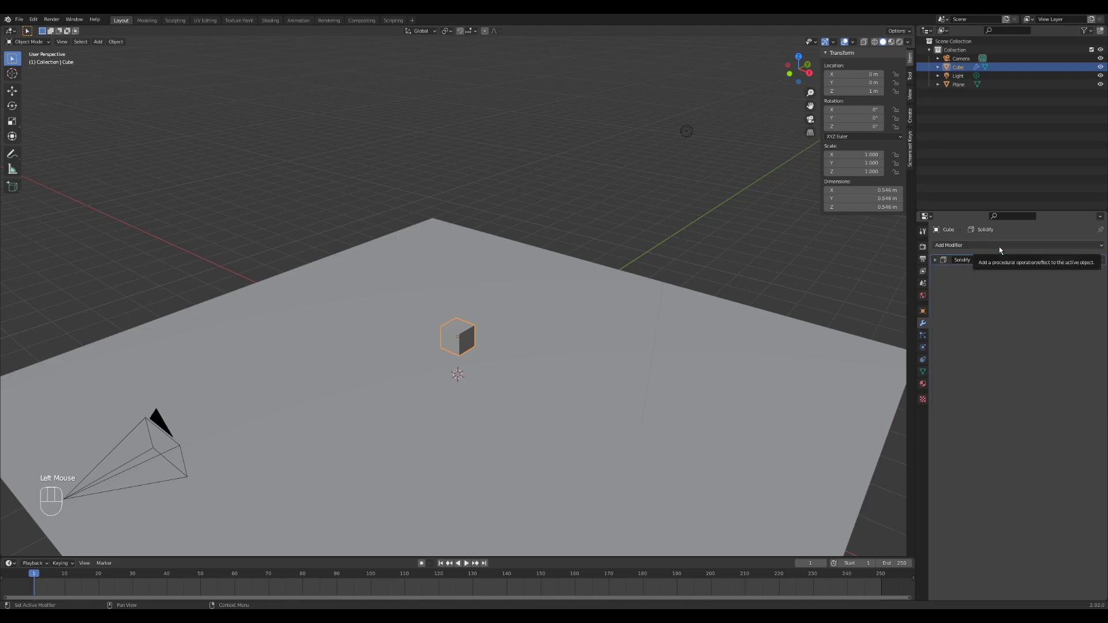
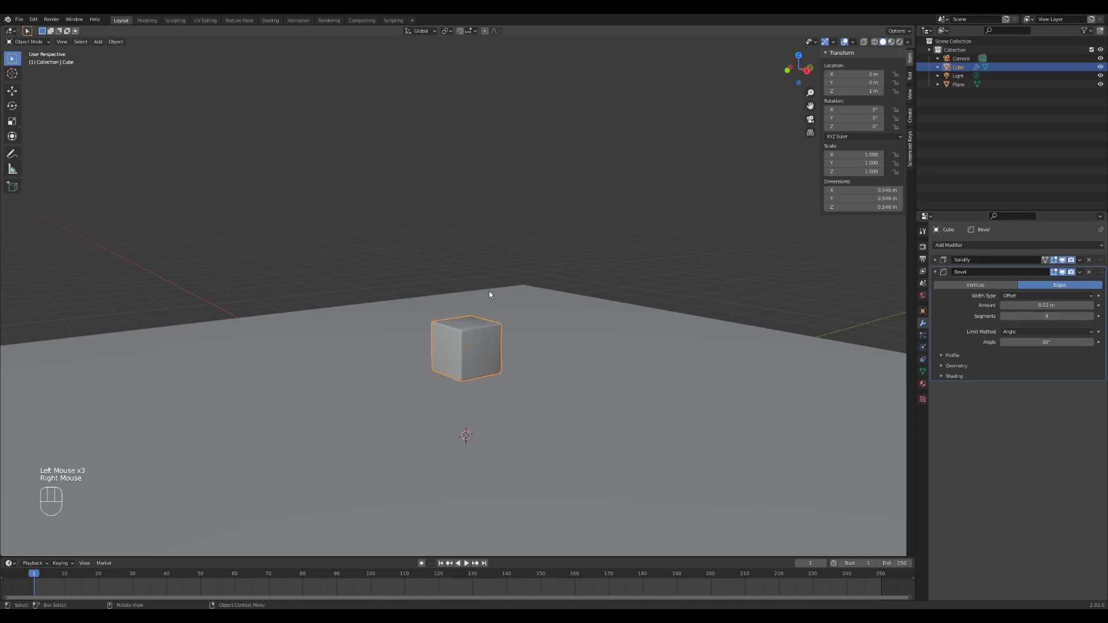
# - Add a Bevel modifier with 0.02 m amount and 4 segments to the cube
pyautogui.scroll(3)
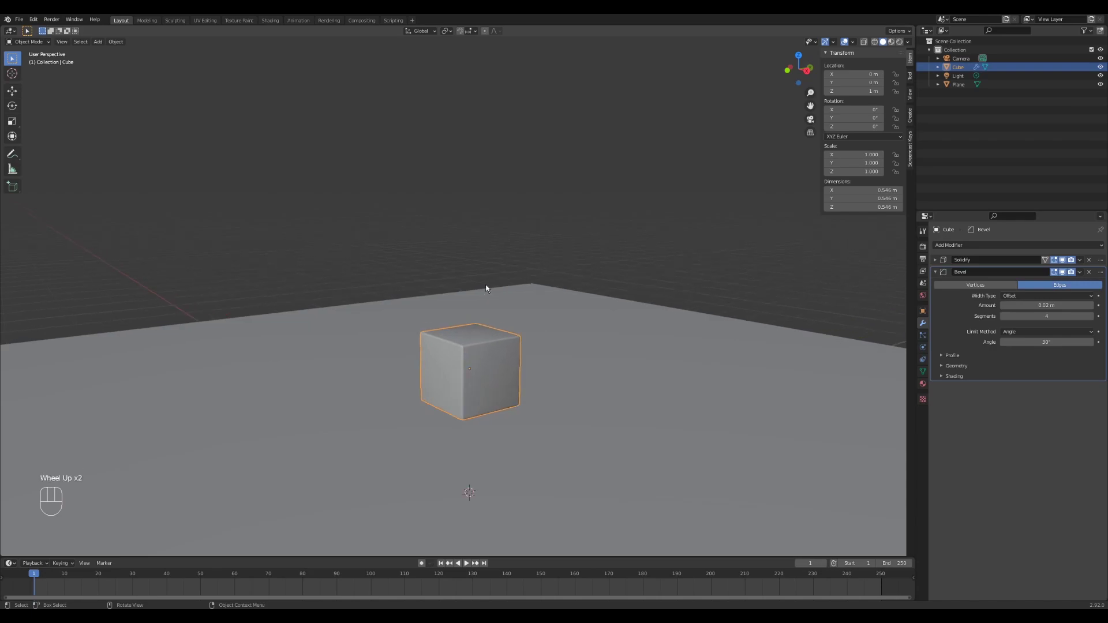
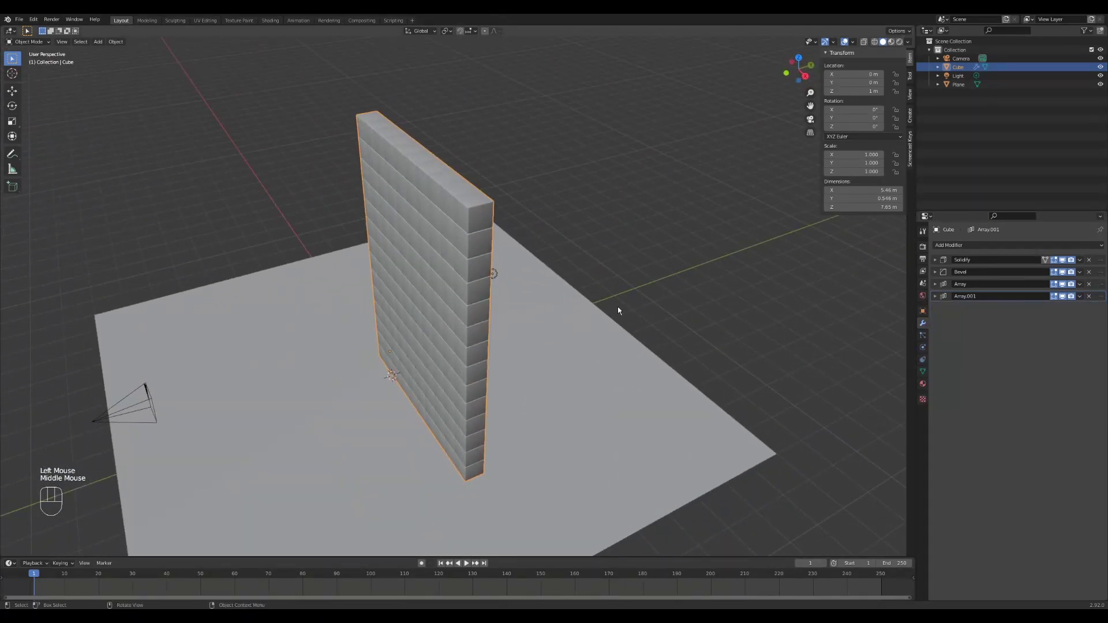
# - Add a Bezier circle and scale it by a factor of 3
pyautogui.click(678, 284)
pyautogui.press('shift+a')
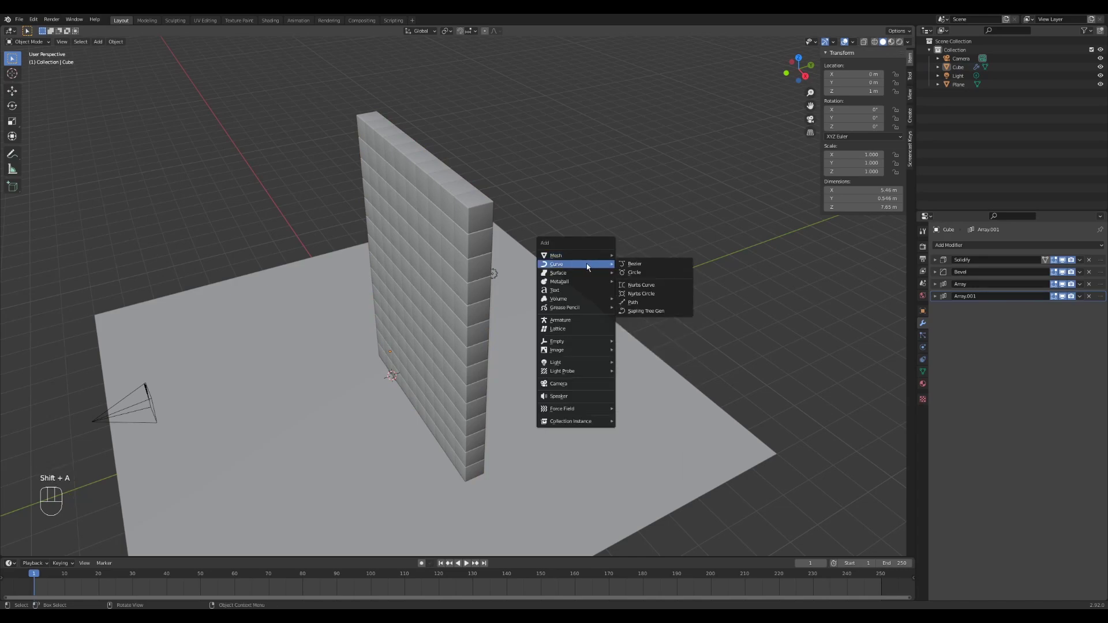
pyautogui.middleClick(638, 268)
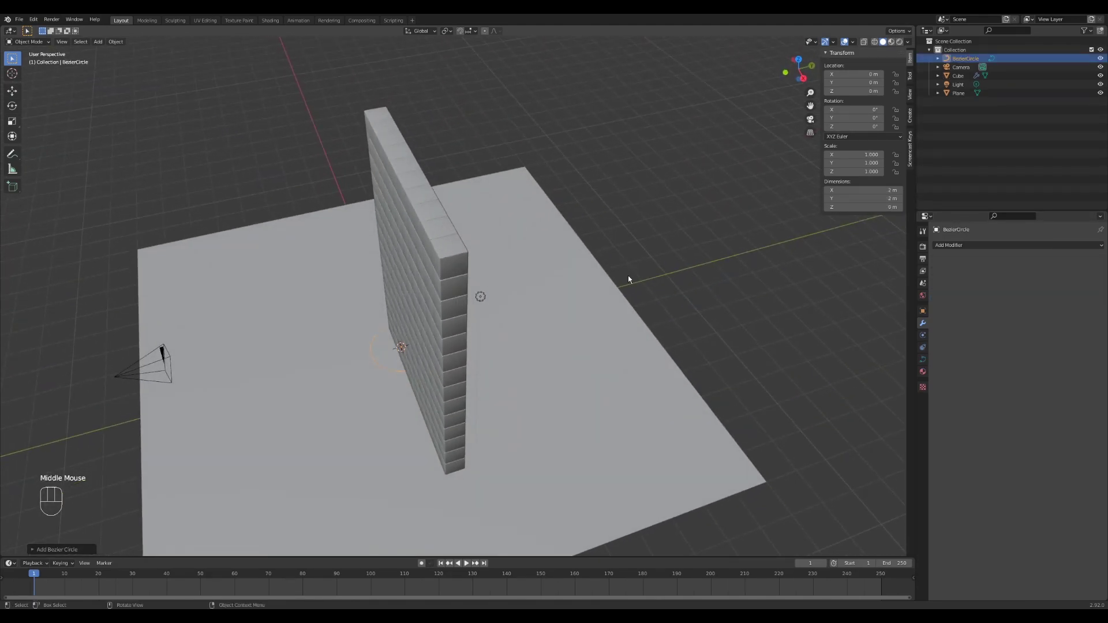
pyautogui.press('s')
pyautogui.press('3')
pyautogui.press('KP_Enter')
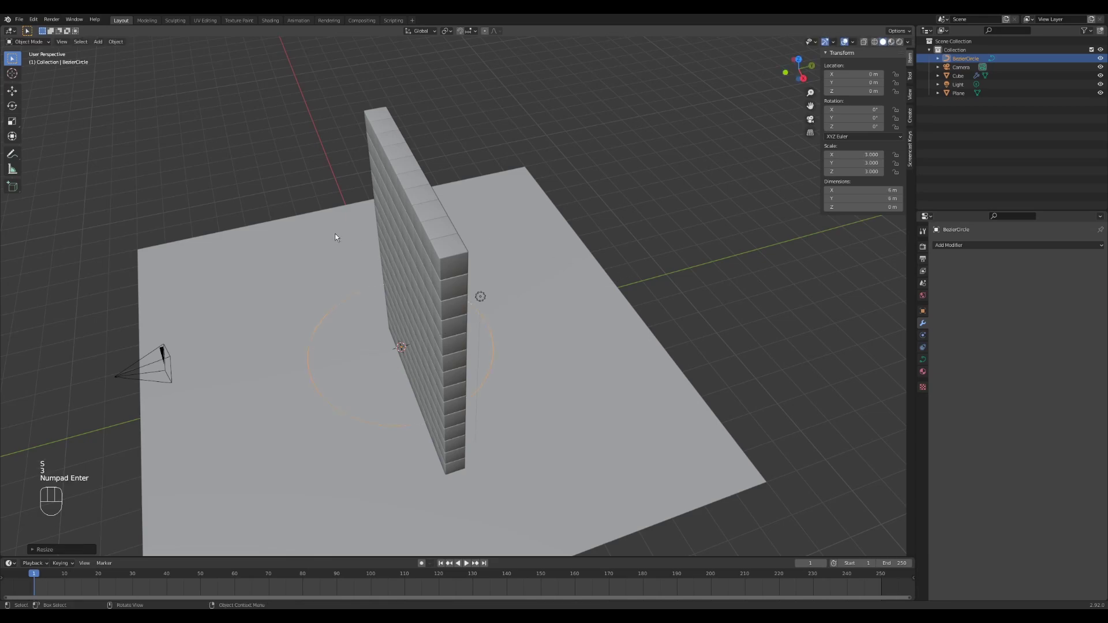
# - Give the block wall a Curve modifier using BezierCircle as its curve object
pyautogui.moveTo(327, 264); pyautogui.dragTo(374, 247)
pyautogui.click(419, 242)
pyautogui.moveTo(1001, 251); pyautogui.dragTo(1005, 292)
pyautogui.click(946, 395)
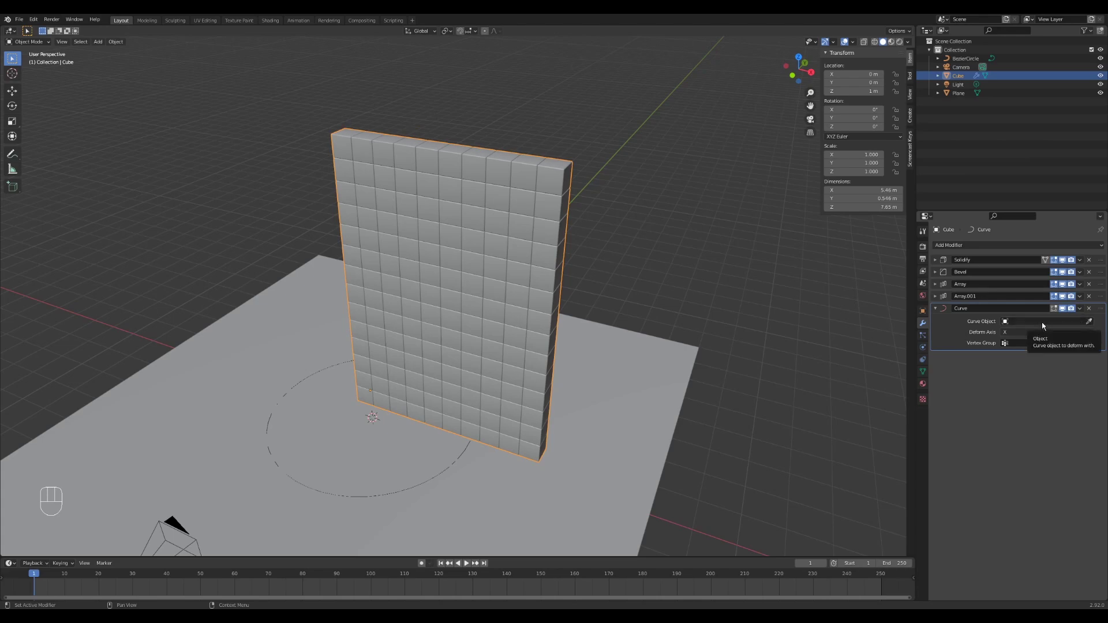
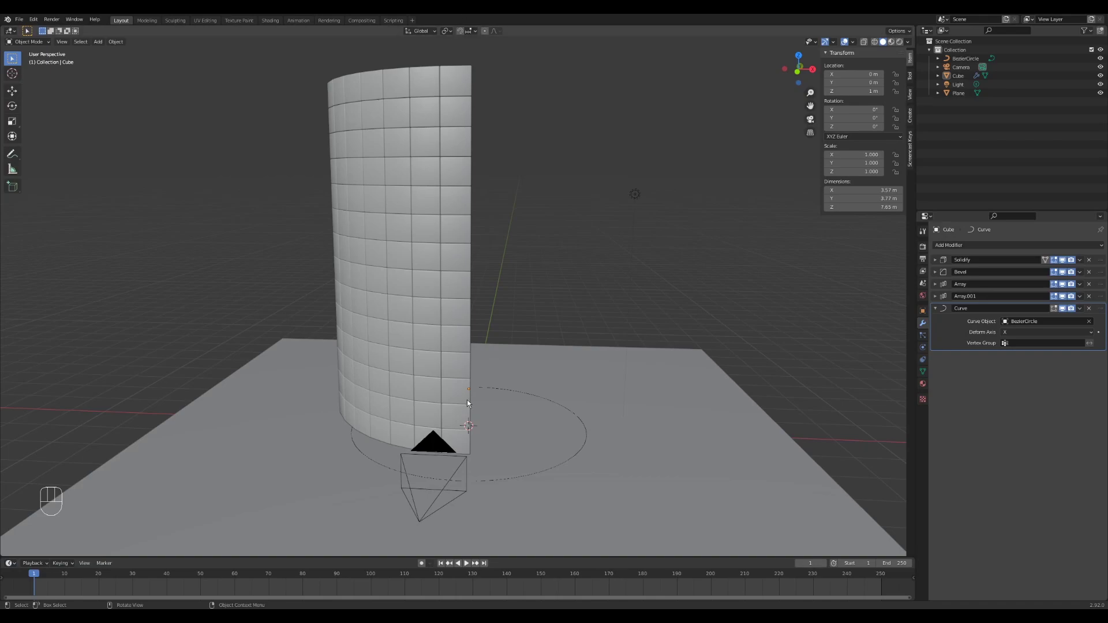
# - View the curved block wall through the scene camera
pyautogui.press('KP_0')
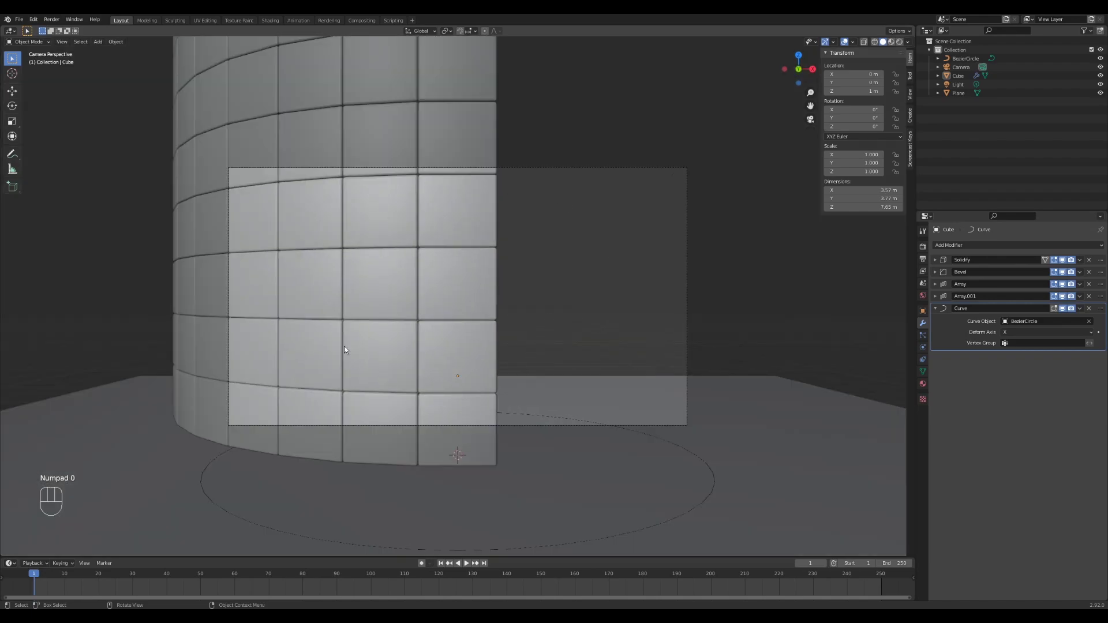
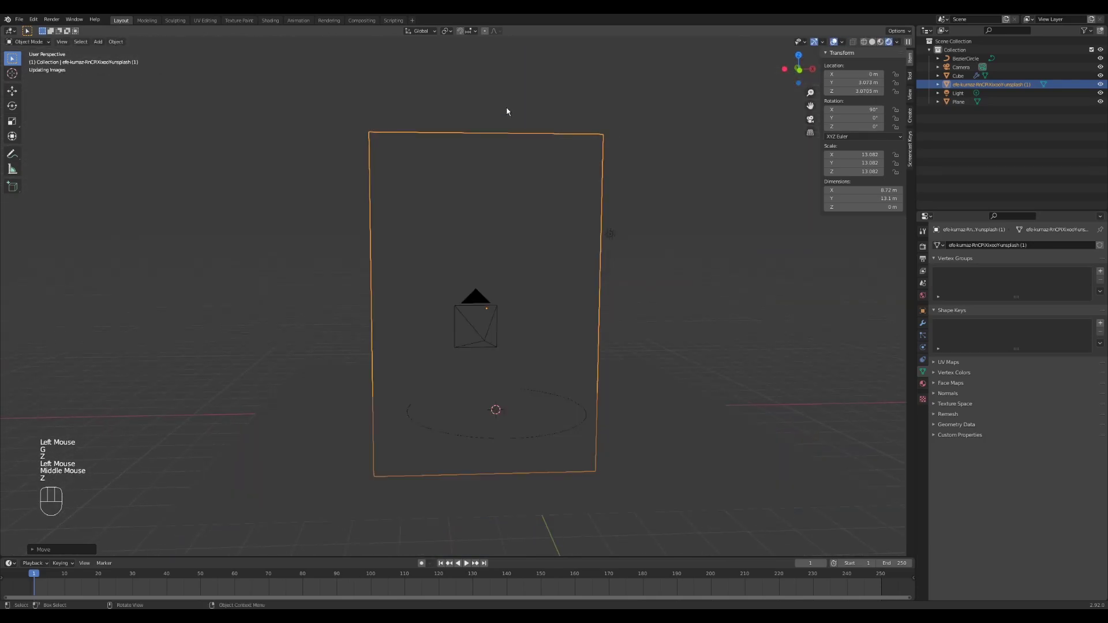
# - Navigate the viewport to see the curved wall and image backdrop together
pyautogui.press('KP_0')
pyautogui.scroll(-3)
pyautogui.press('z')
pyautogui.moveTo(541, 132); pyautogui.dragTo(524, 151)
pyautogui.scroll(-3)
pyautogui.middleClick(541, 170)
pyautogui.scroll(-3)
pyautogui.moveTo(446, 276); pyautogui.dragTo(459, 272)
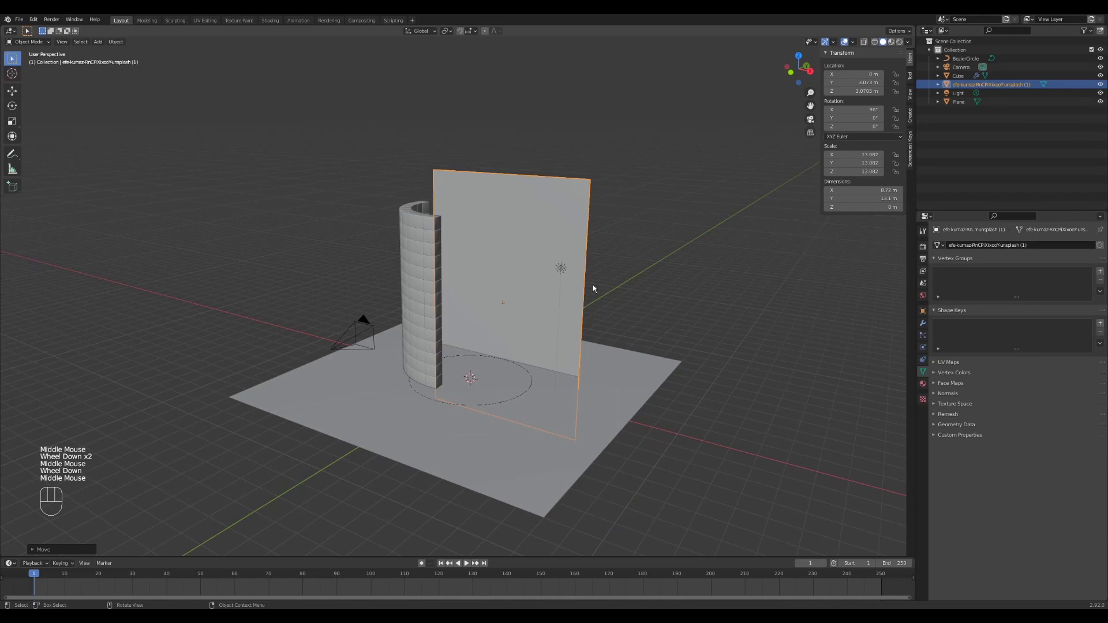
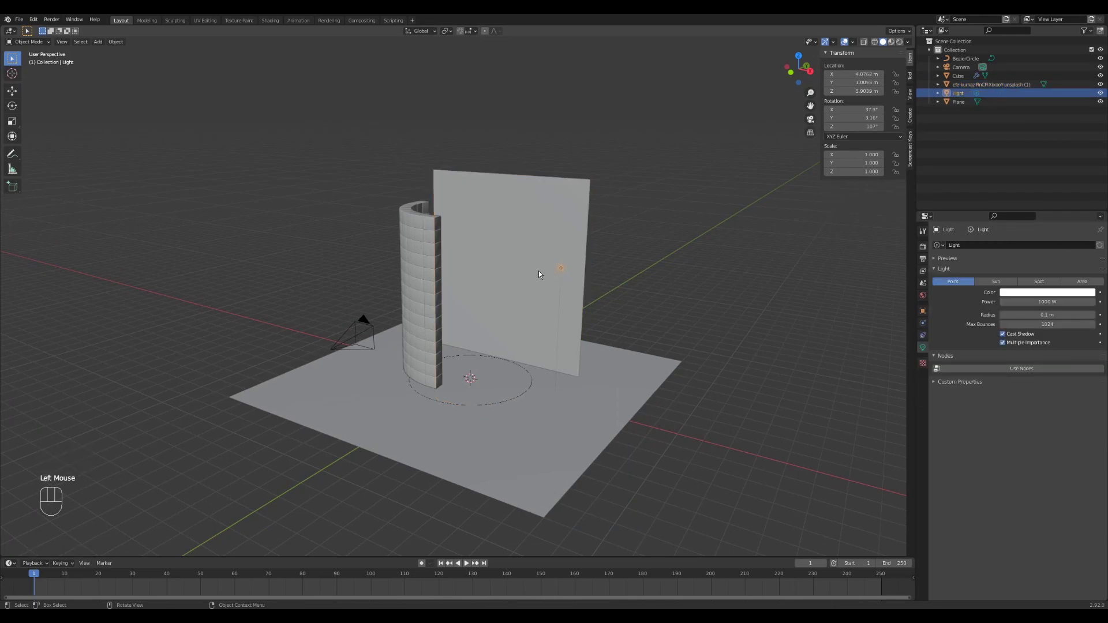
# - Delete the point light and the floor plane from the scene
pyautogui.press('x')
pyautogui.click(531, 431)
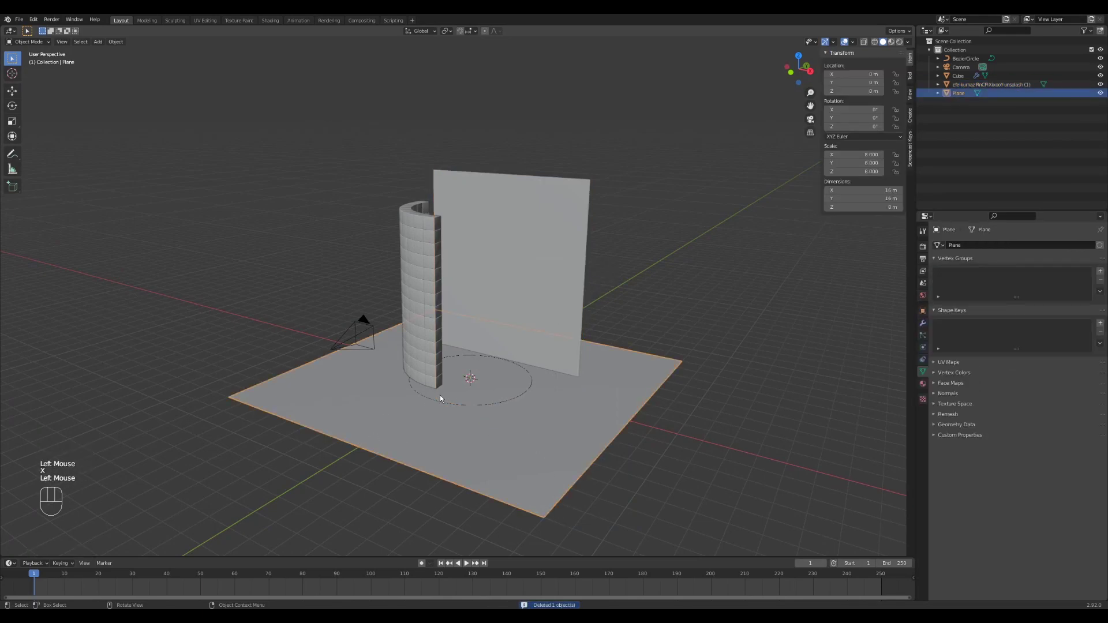
pyautogui.press('x')
pyautogui.middleClick(413, 339)
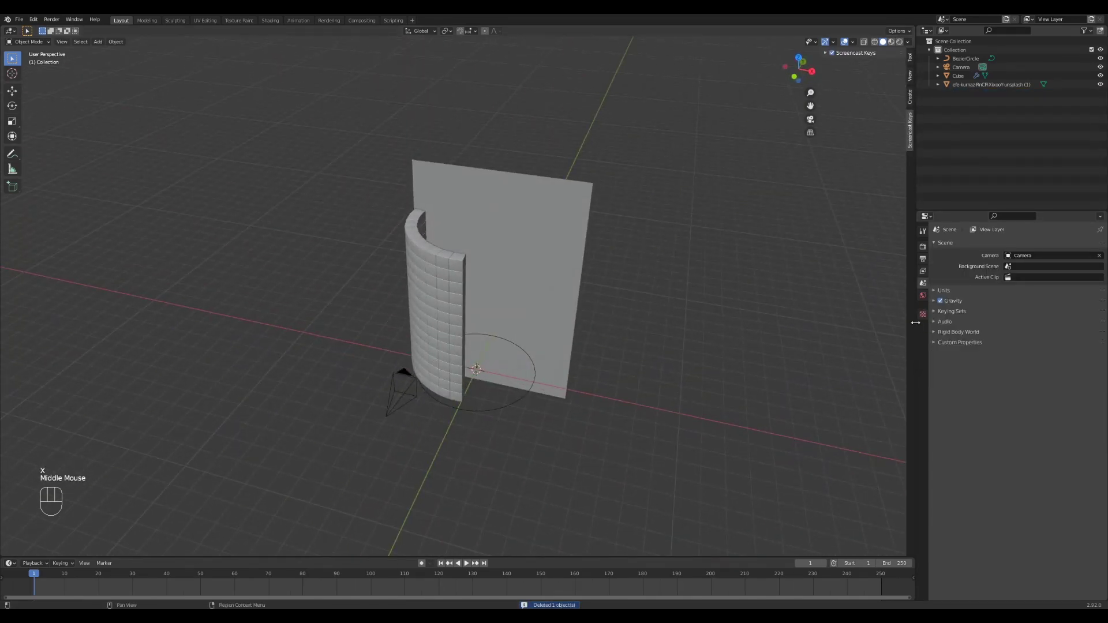
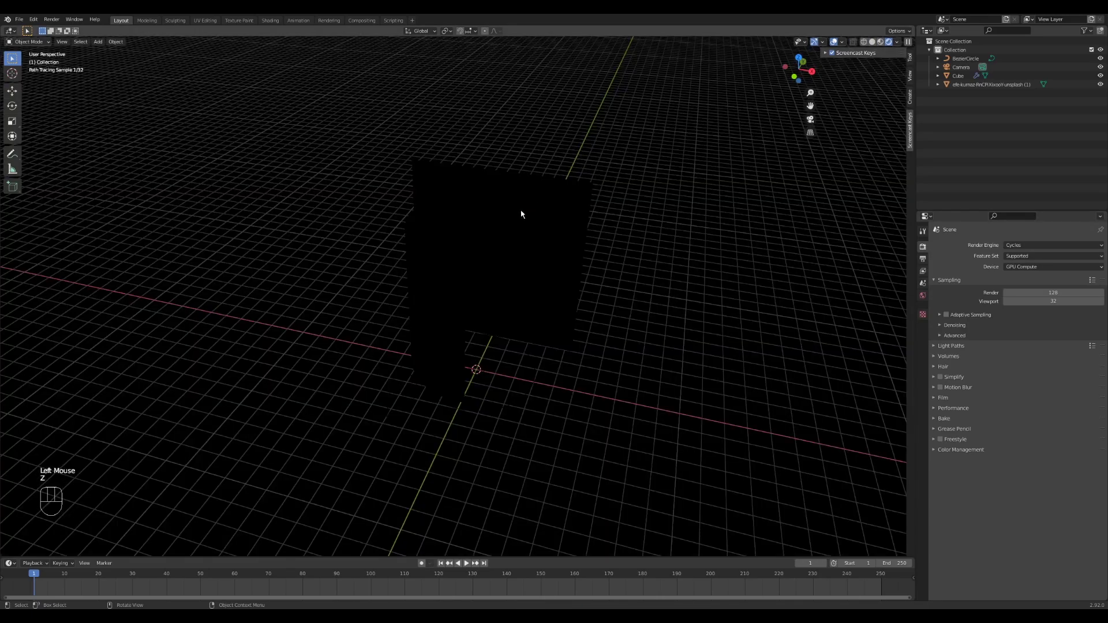
# - Return the viewport to Solid shading and select the image plane
pyautogui.moveTo(374, 273); pyautogui.dragTo(402, 241)
pyautogui.press('z')
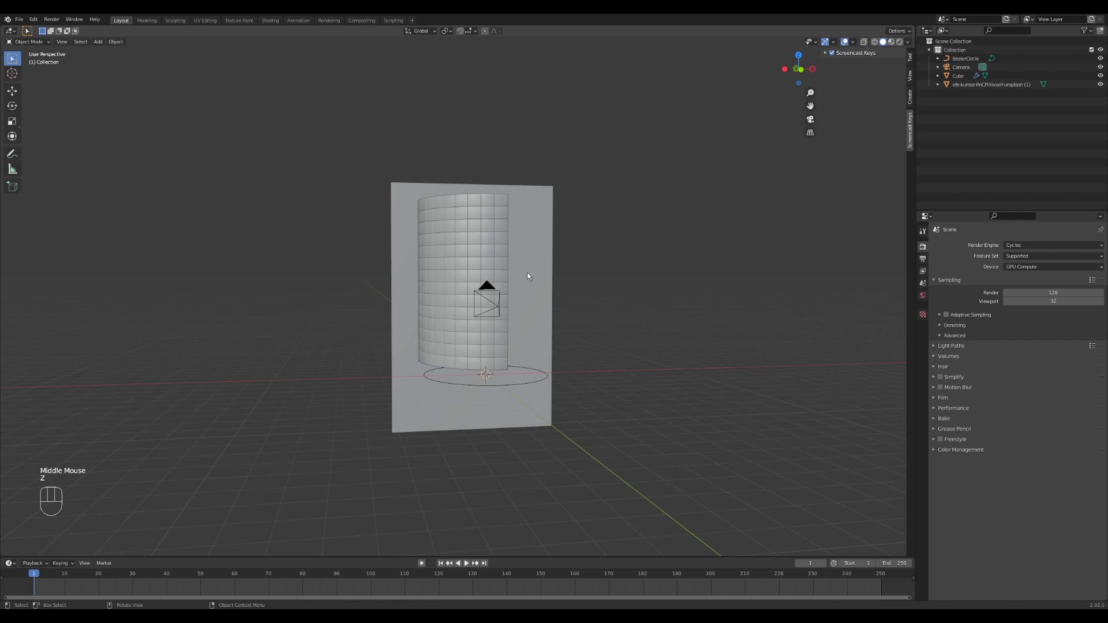
pyautogui.click(542, 235)
pyautogui.moveTo(525, 245); pyautogui.dragTo(477, 258)
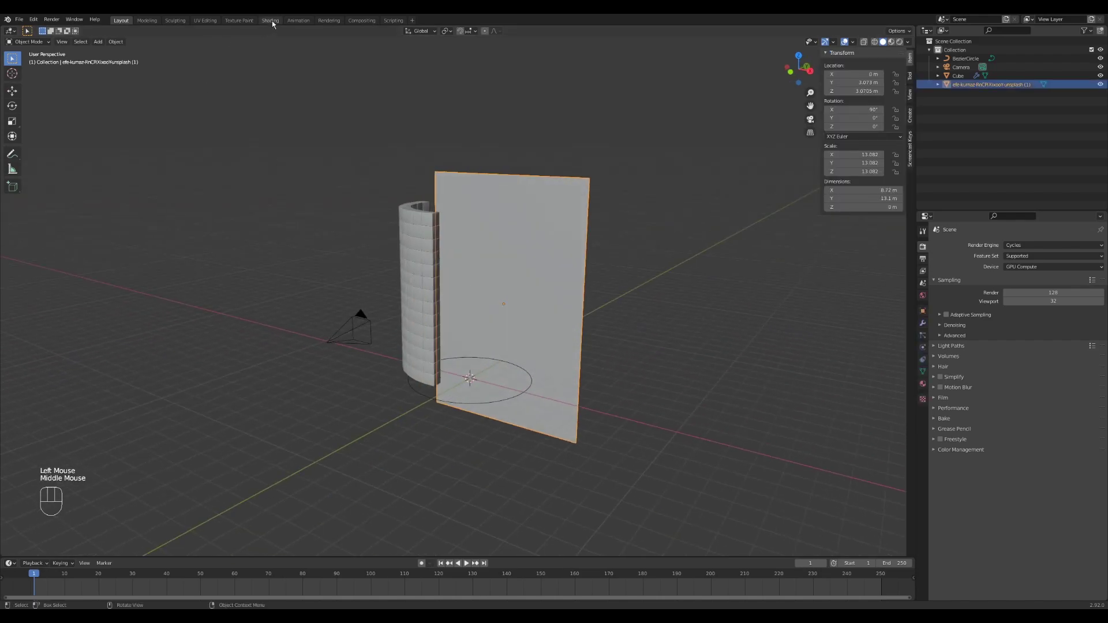
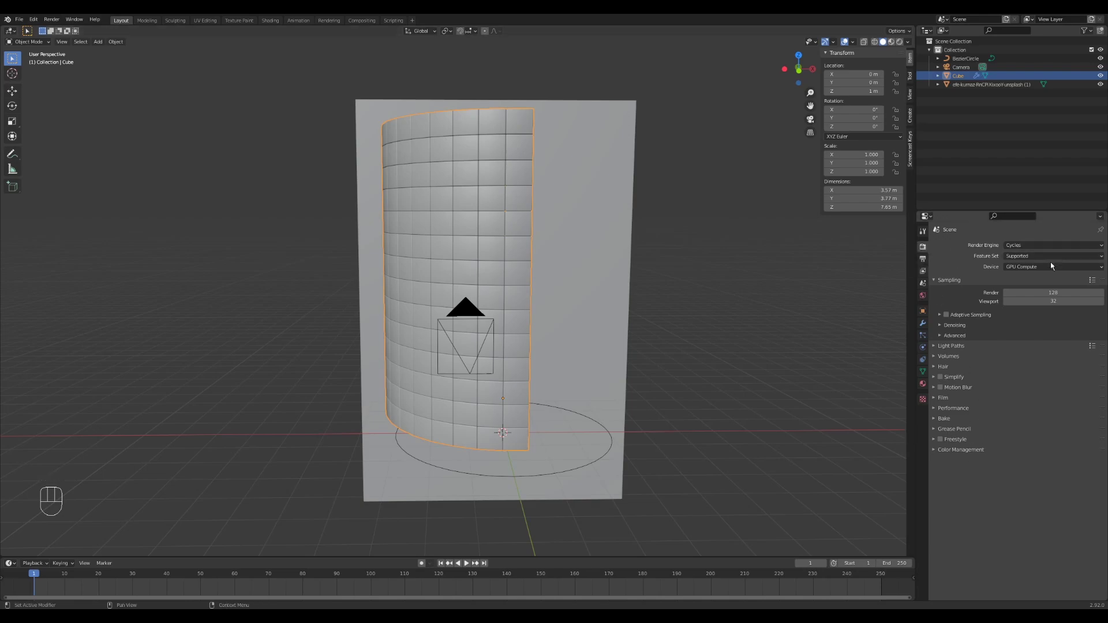
# - Set the Color Management look to High Contrast under the Filmic view transform
pyautogui.click(950, 452)
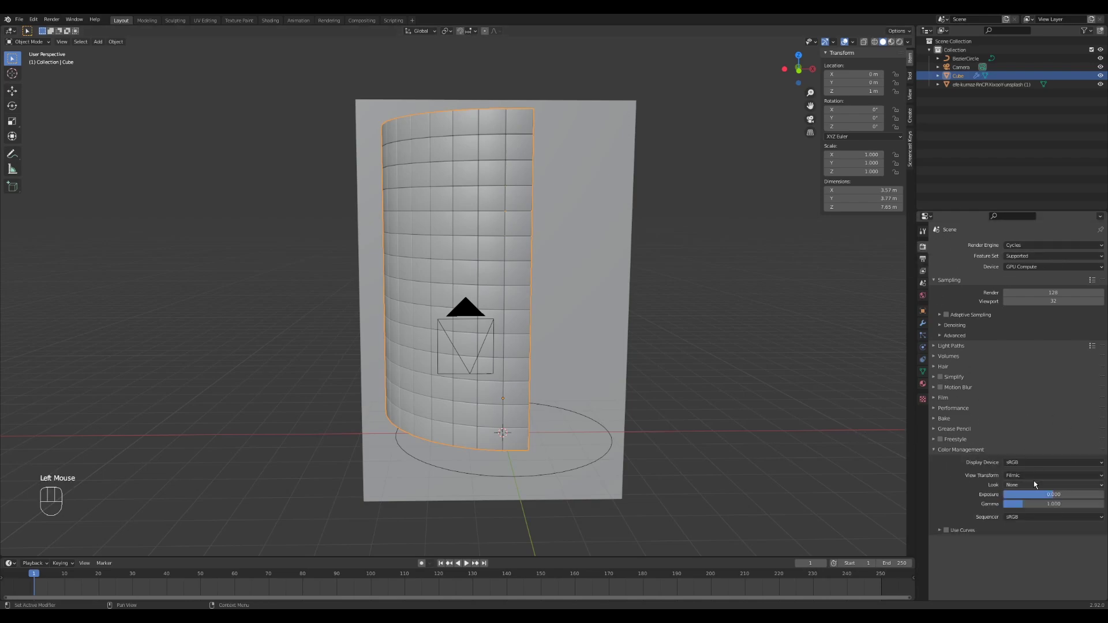
pyautogui.moveTo(1036, 486); pyautogui.dragTo(1037, 517)
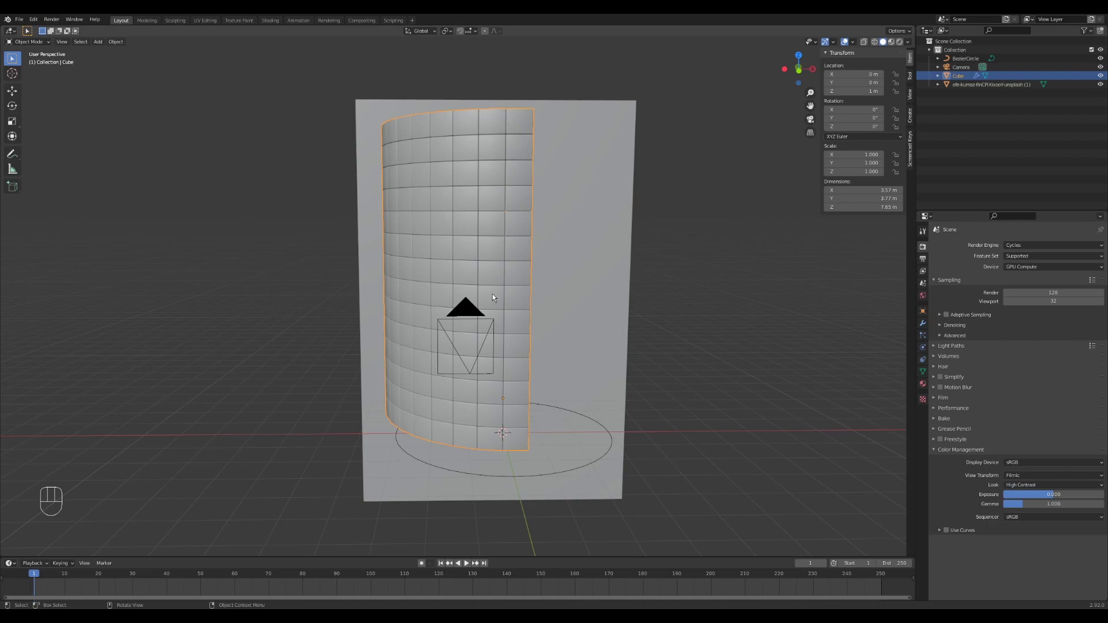
pyautogui.click(950, 452)
# - Add a Plain Axes empty at the world origin and switch to top view
pyautogui.click(703, 213)
pyautogui.moveTo(631, 187); pyautogui.dragTo(606, 183)
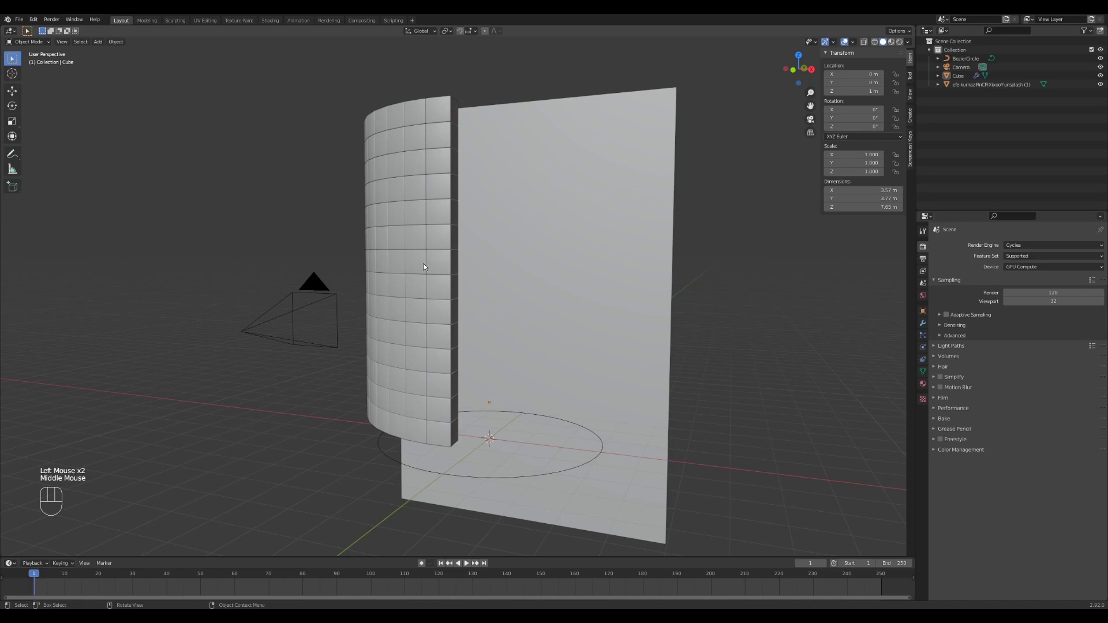
pyautogui.press('shift+a')
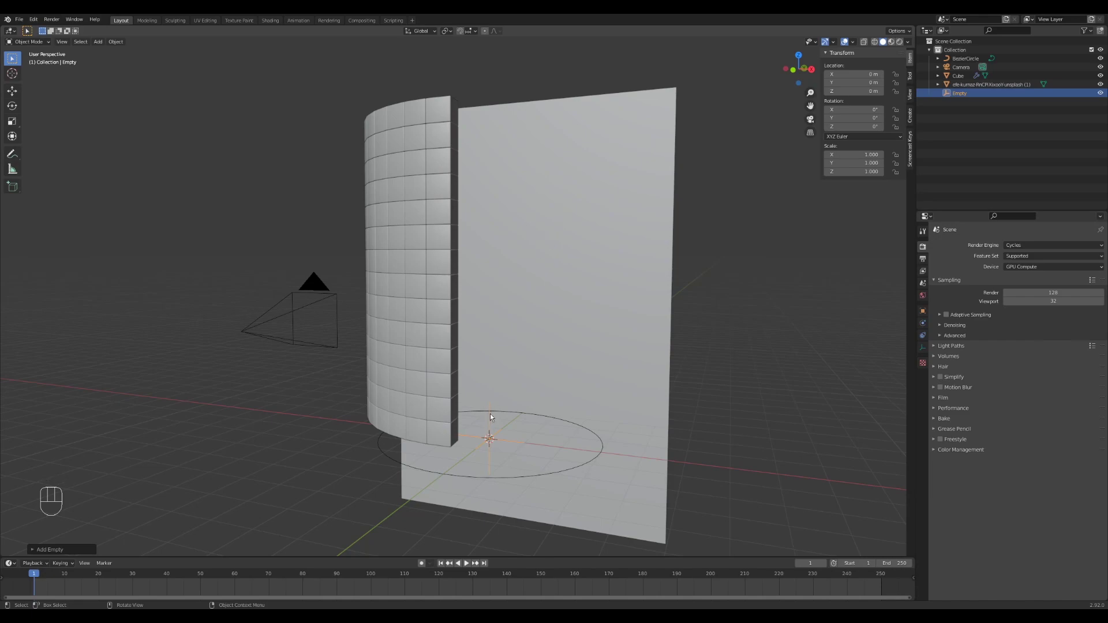
pyautogui.middleClick(688, 291)
pyautogui.press('KP_7')
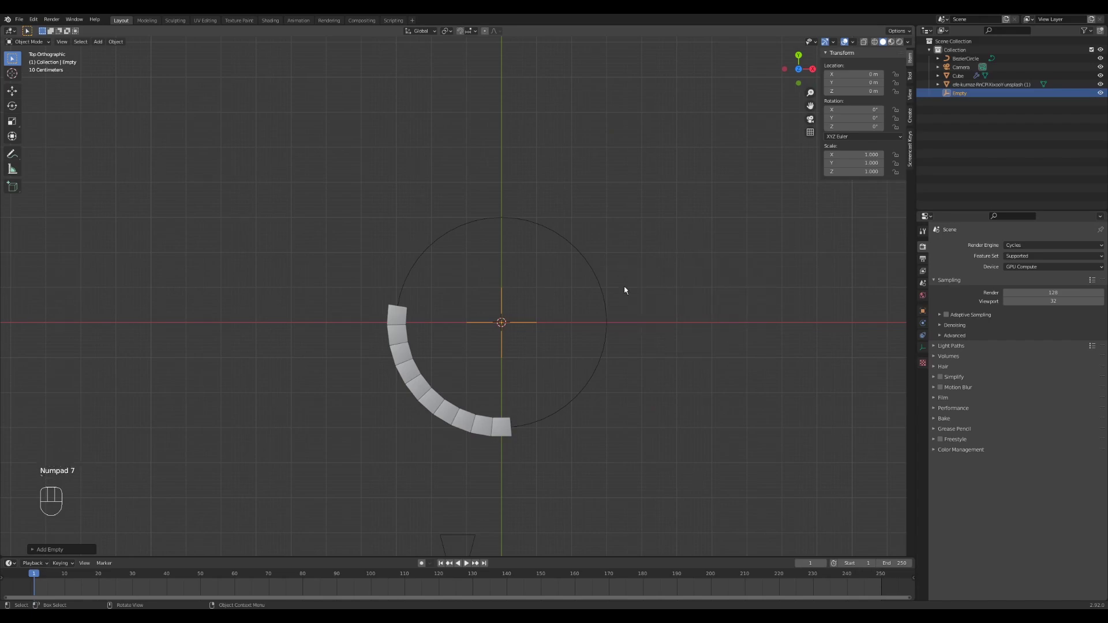
# - Move the empty along Y to about −3.16 m in front of the wall, Z about 3.78 m
pyautogui.press('g')
pyautogui.press('y')
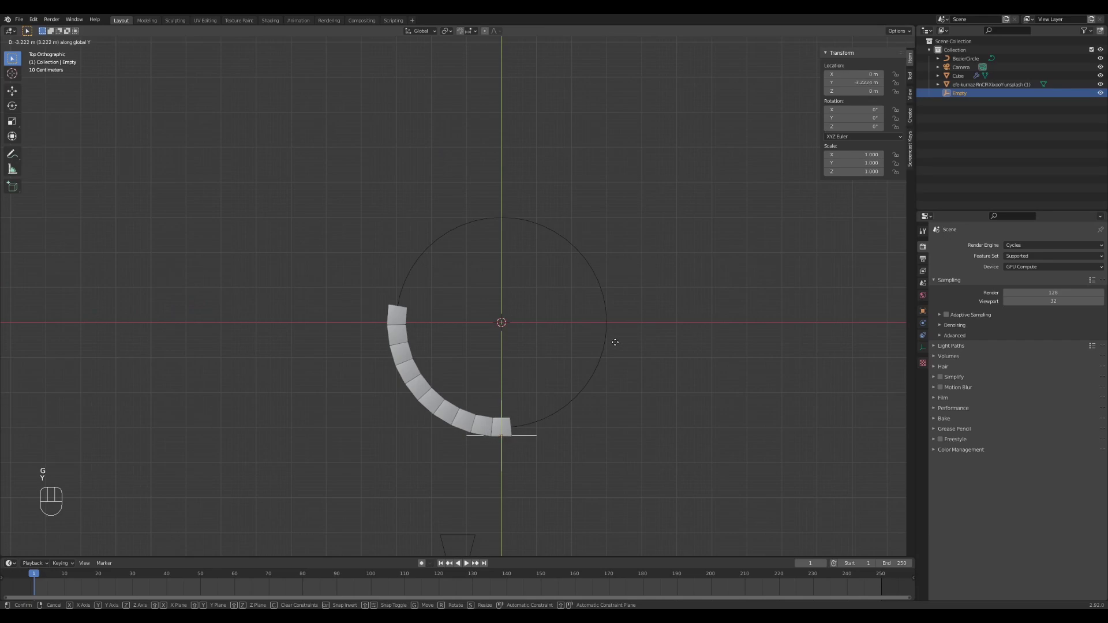
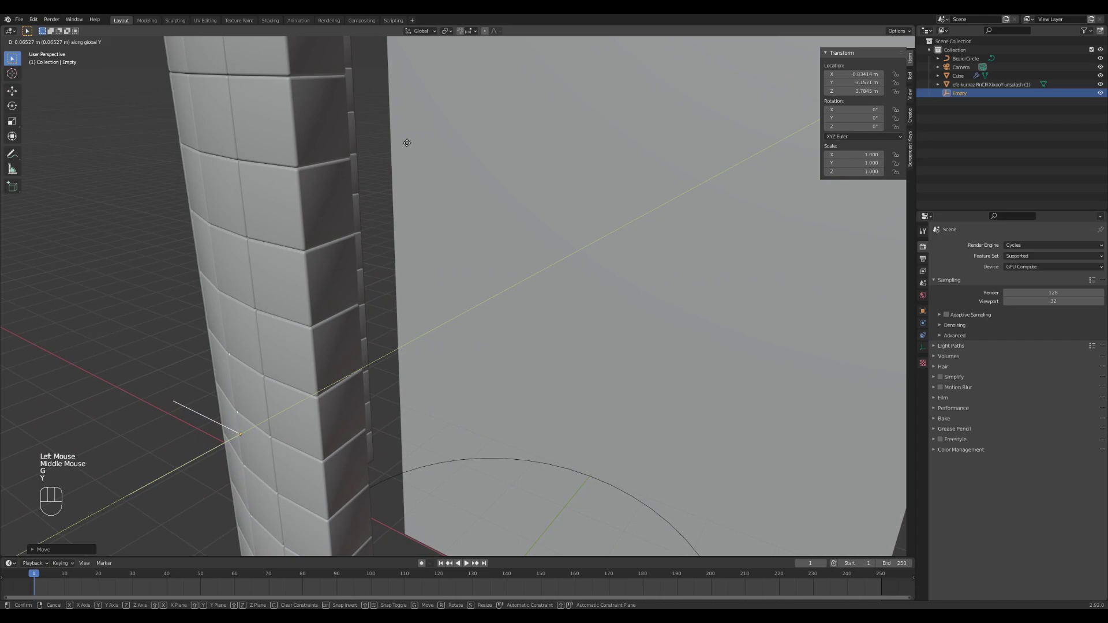
pyautogui.click(409, 146)
pyautogui.moveTo(322, 152); pyautogui.dragTo(352, 139)
# - Select the camera and enable Depth of Field in its Object Data properties
pyautogui.press('KP_0')
pyautogui.scroll(-3)
pyautogui.click(963, 69)
pyautogui.click(924, 351)
pyautogui.click(943, 399)
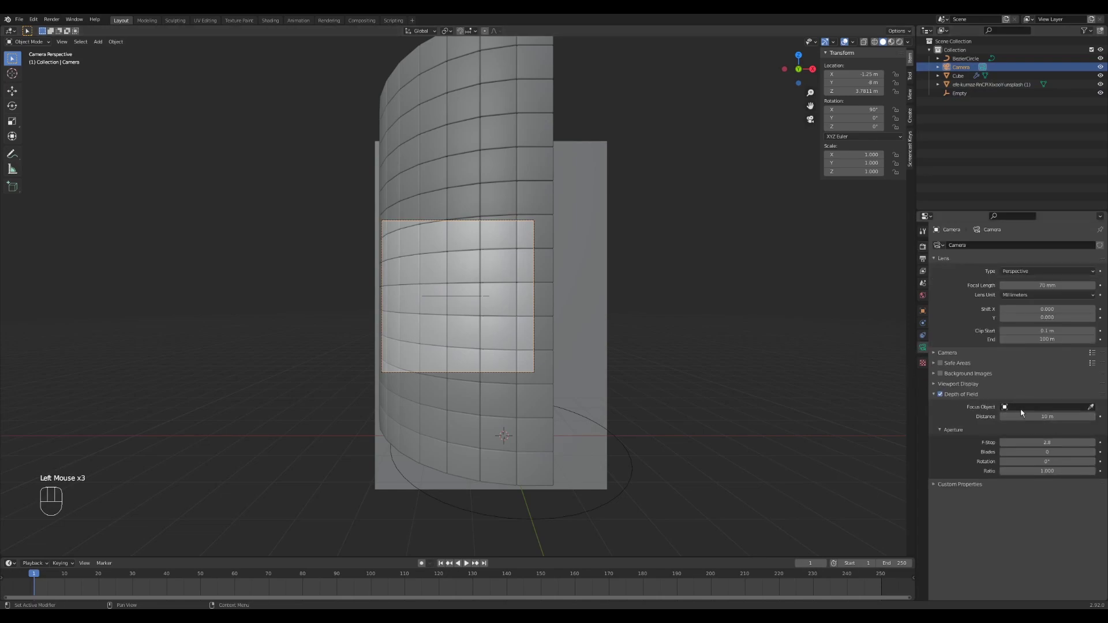
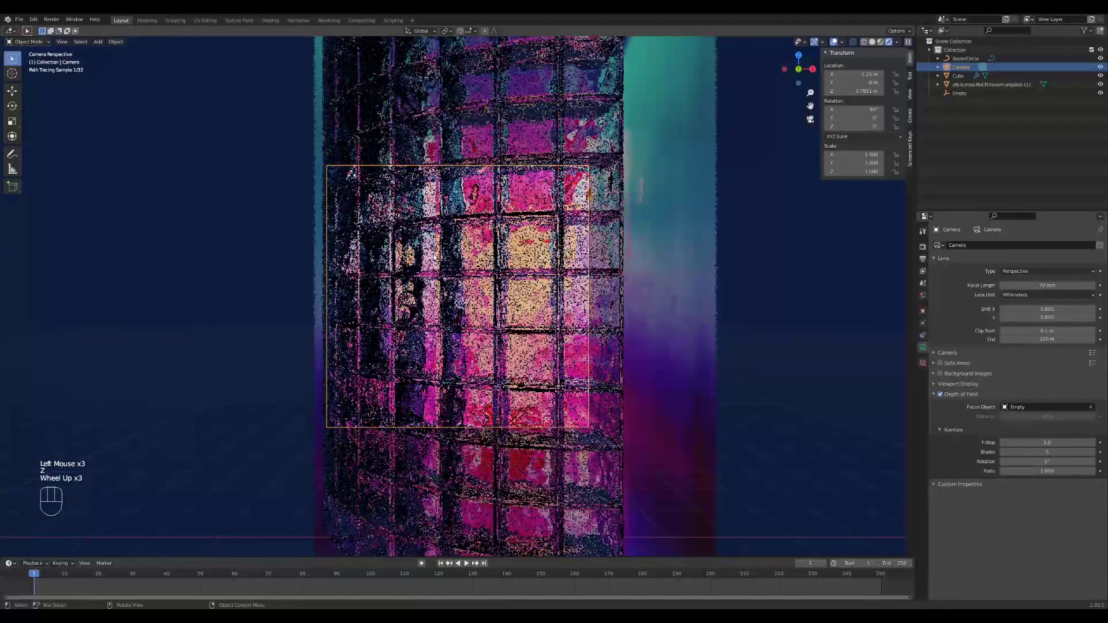
# - Check the viewport shading via the Z pie menu and start the final F12 render of the glass-block wall
pyautogui.scroll(3)
pyautogui.press('z')
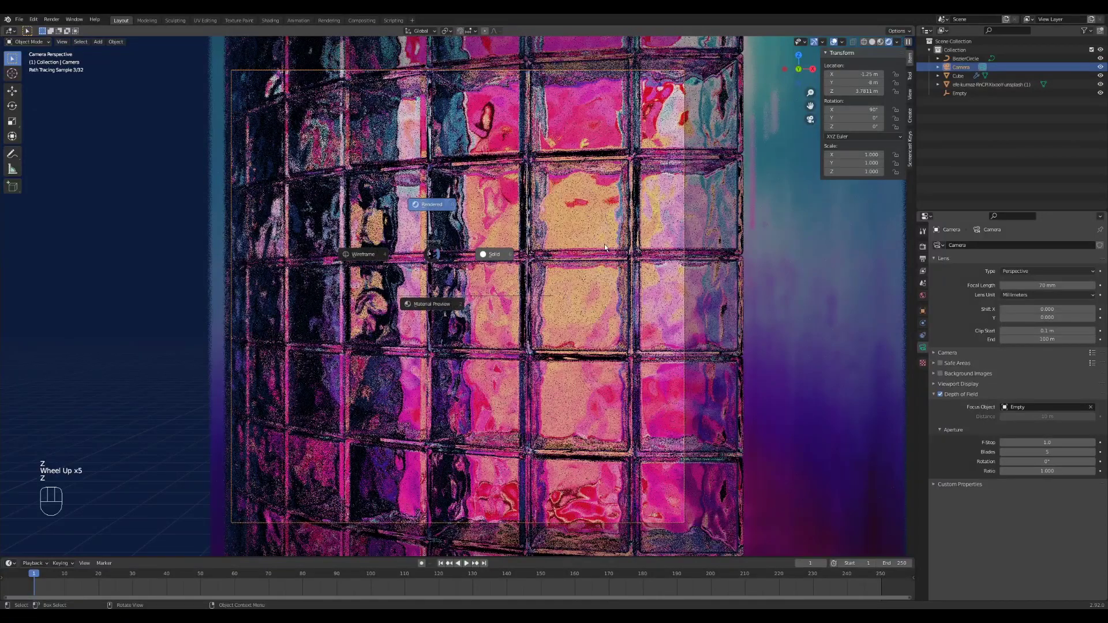
pyautogui.press('F12')
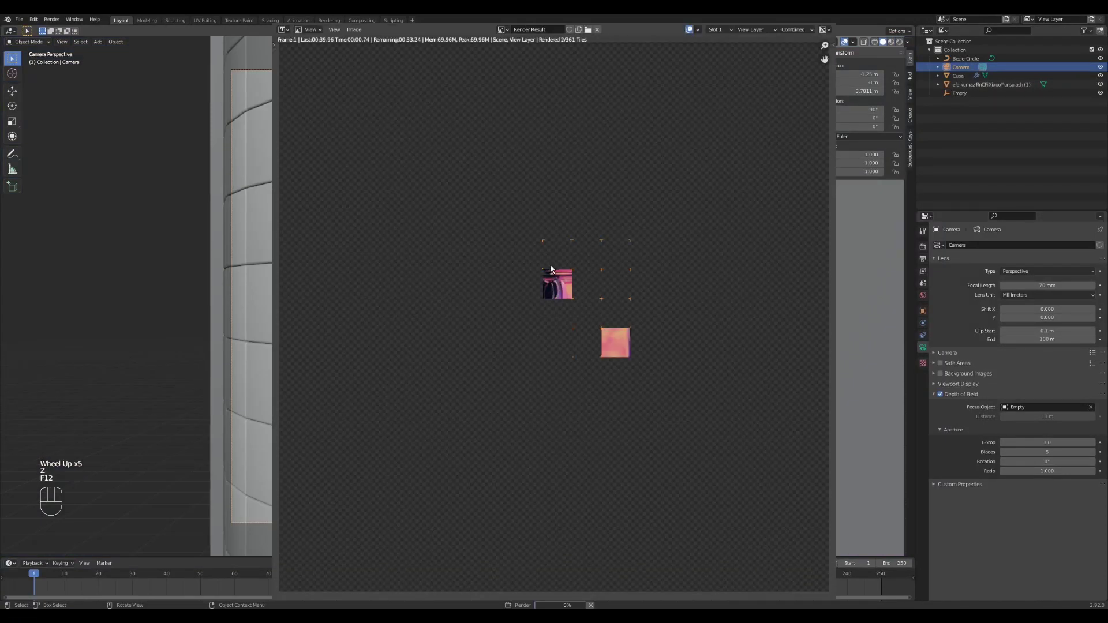